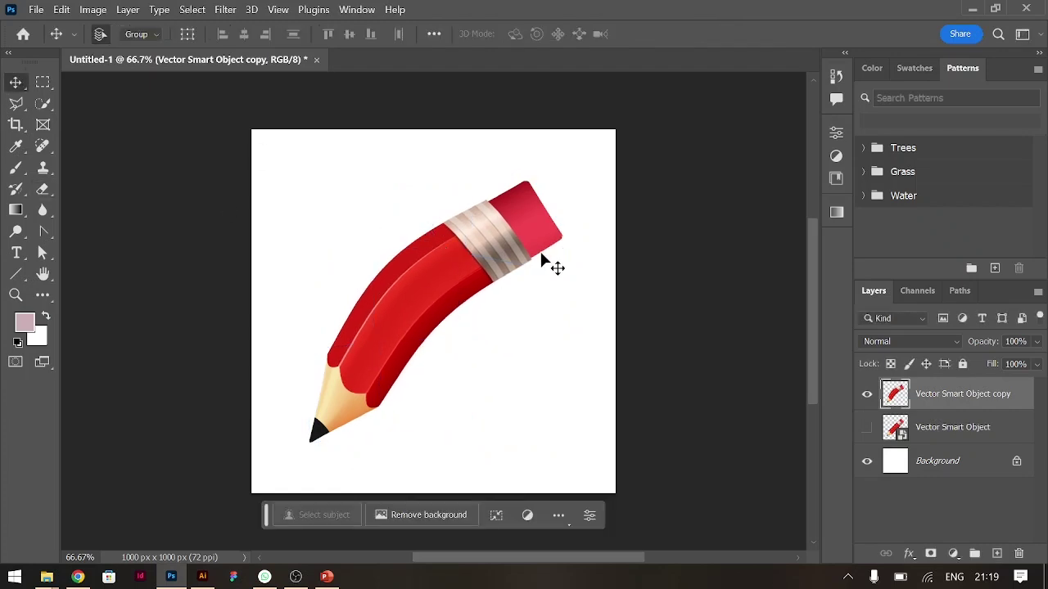
Free-transform the pencil smart object about -45° so it stands upright and commit.
{"action": "key", "text": "ctrl+t"}
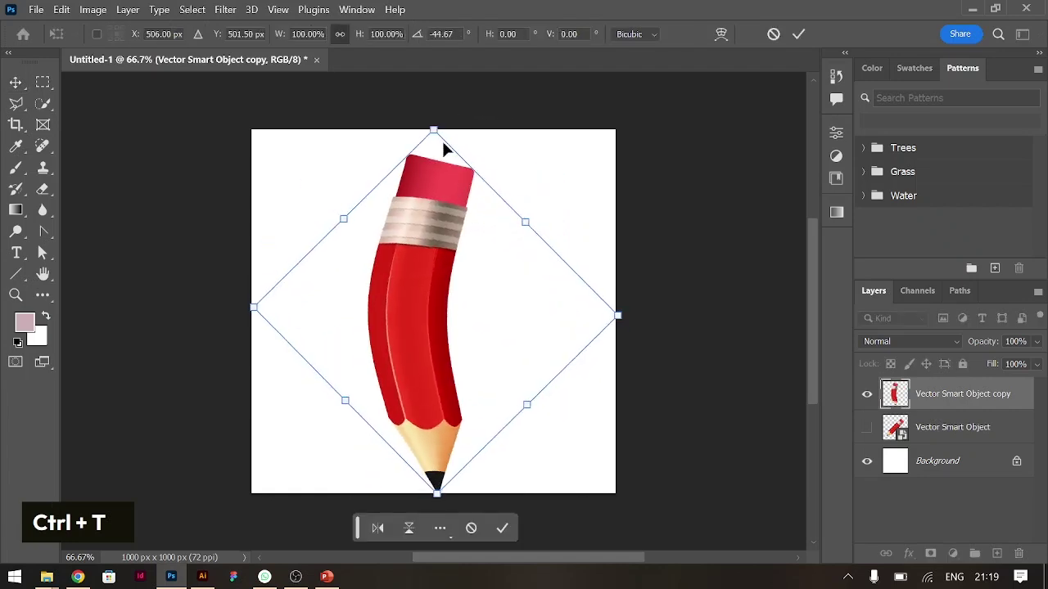
{"action": "key", "text": "Return"}
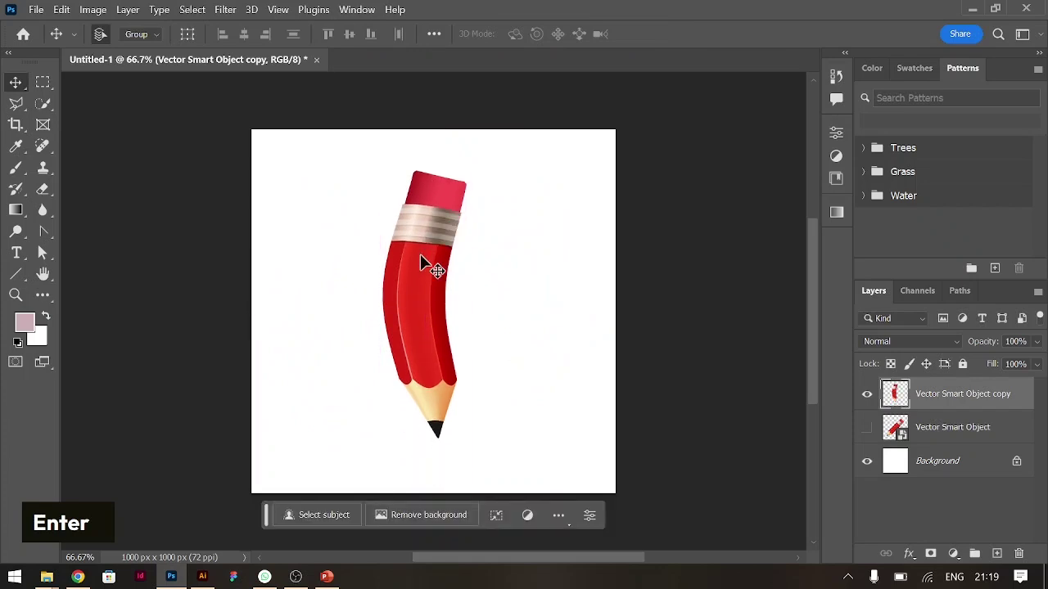
{"action": "key", "text": "Return"}
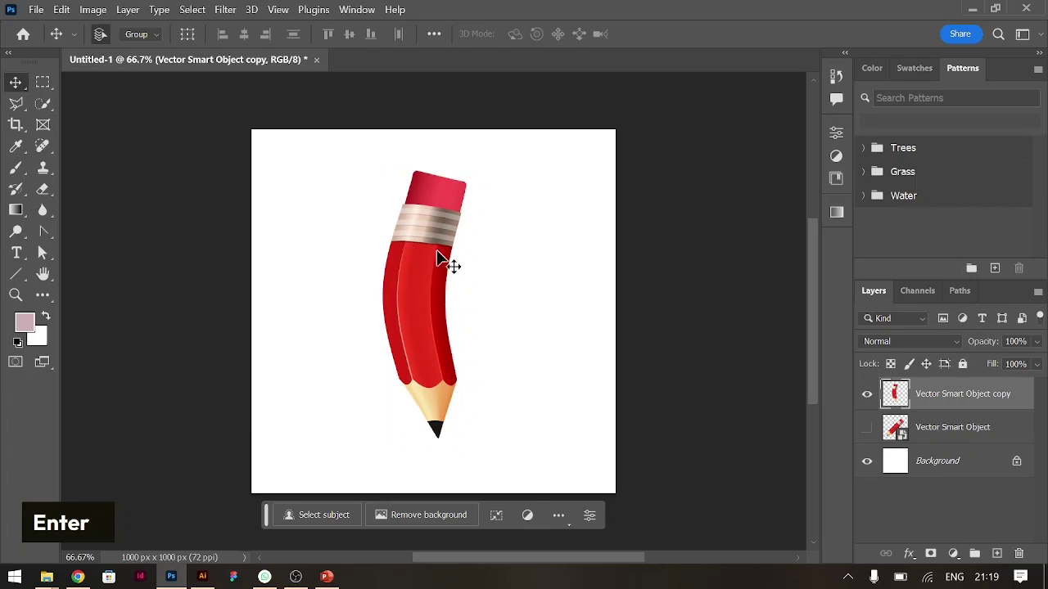
Export the pencil layer as a PNG into the Downloads folder.
{"action": "right_click", "coordinate": [948, 402]}
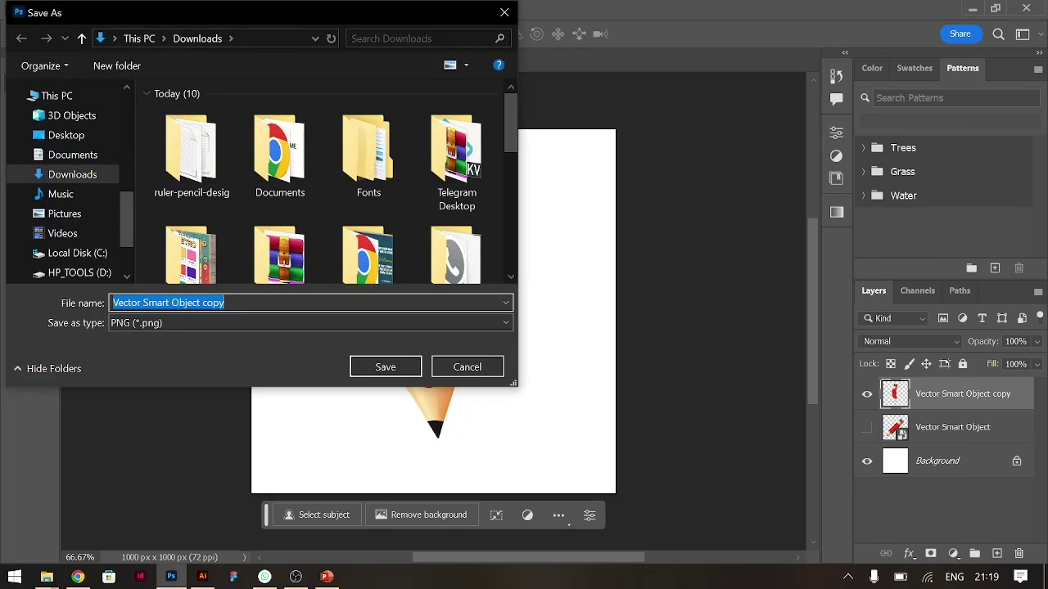
{"action": "key", "text": "p"}
Draw a square over the empty artboard and sample a white fill with the Eyedropper.
{"action": "type", "text": "pencil"}
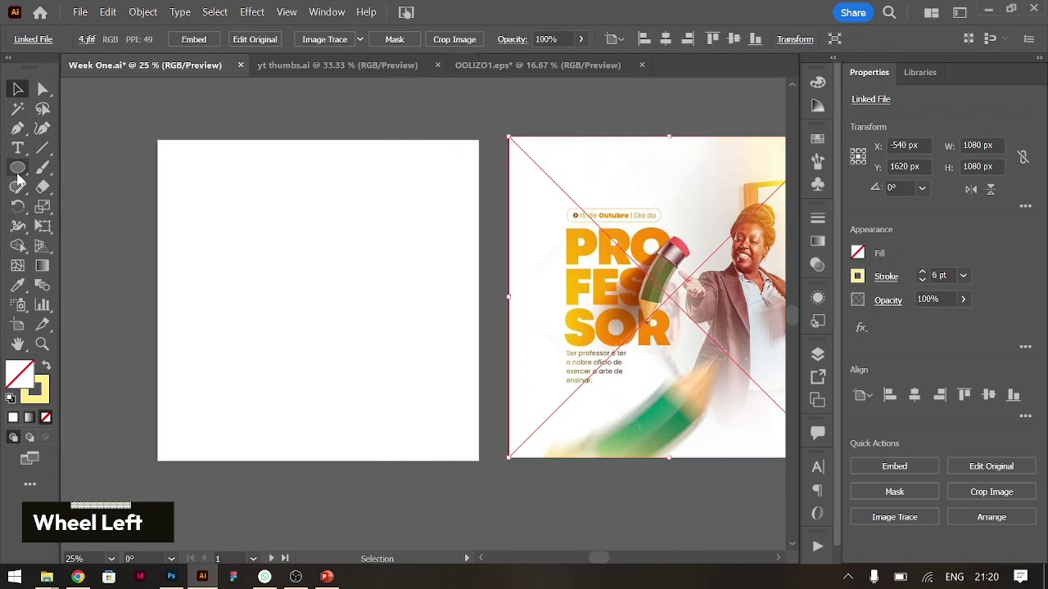
{"action": "right_click", "coordinate": [22, 179]}
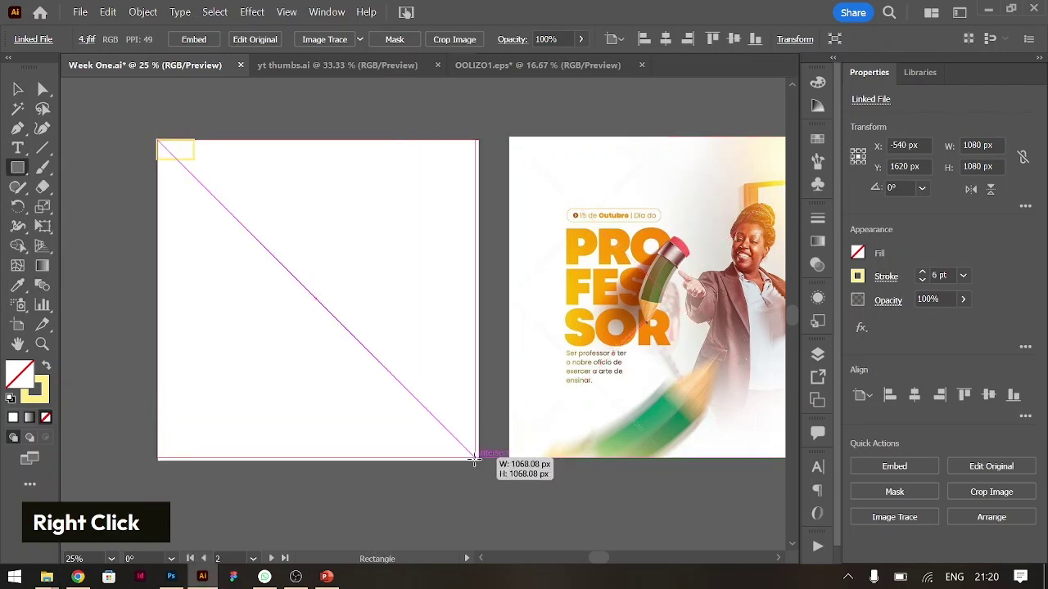
{"action": "type", "text": "i"}
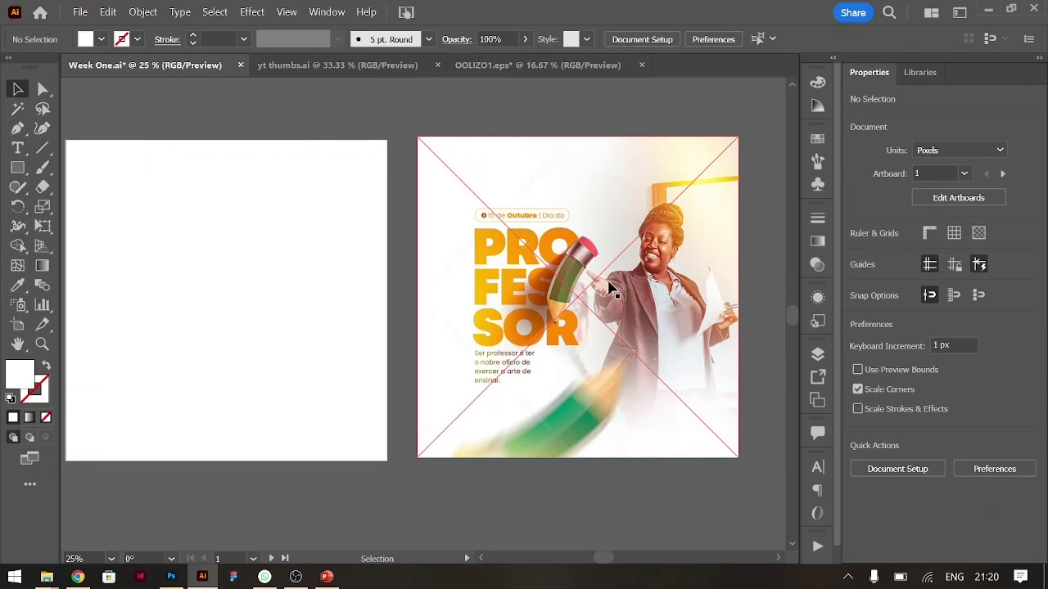
{"action": "scroll", "scroll_direction": "up", "scroll_amount": 3}
Place the teacher portrait and scale it up to span the square artboard.
{"action": "key", "text": "ctrl+shift+p"}
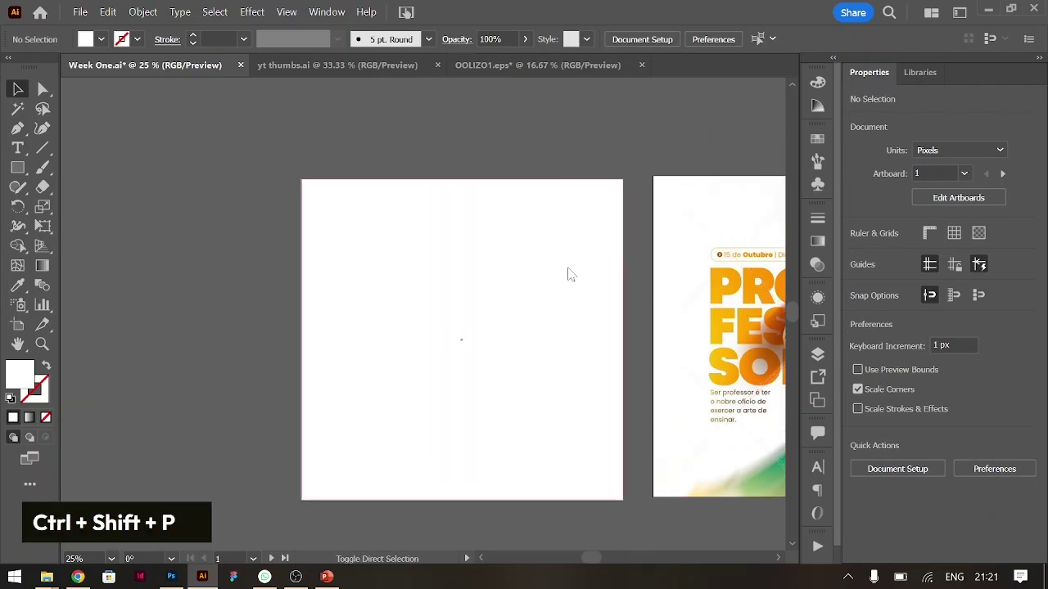
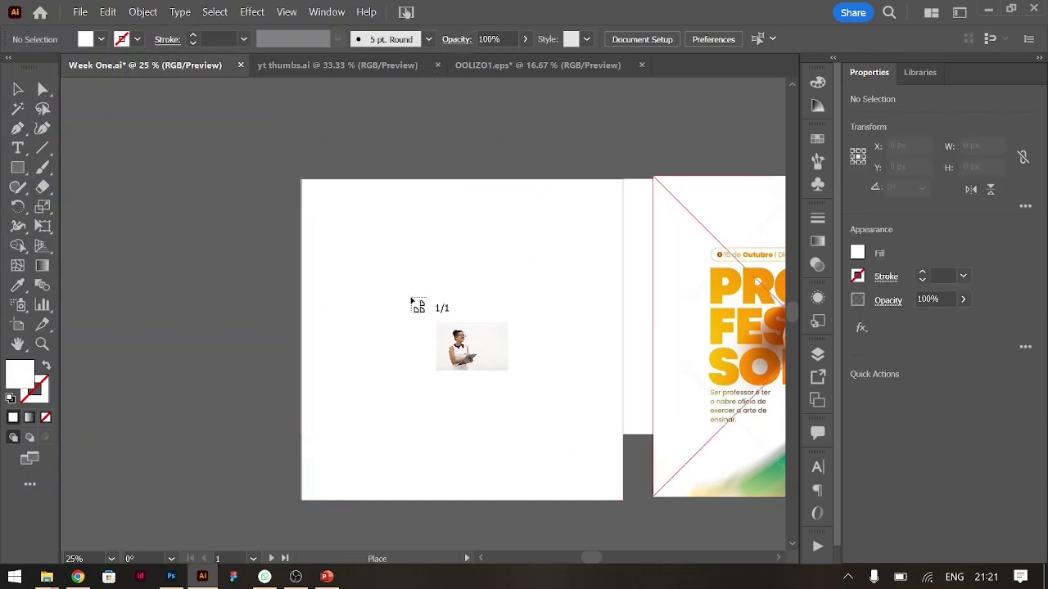
{"action": "right_click", "coordinate": [519, 333]}
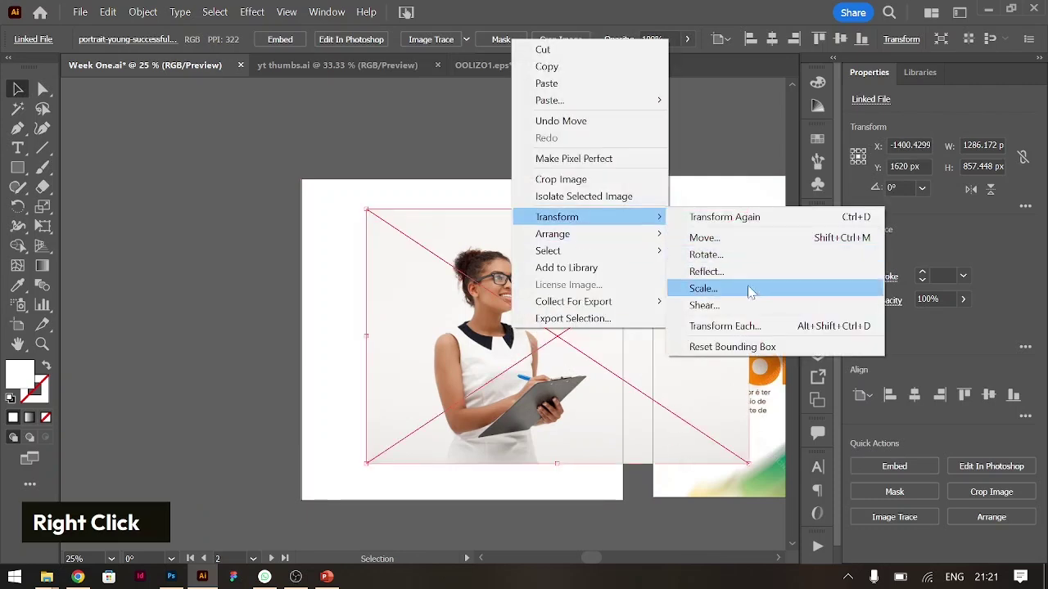
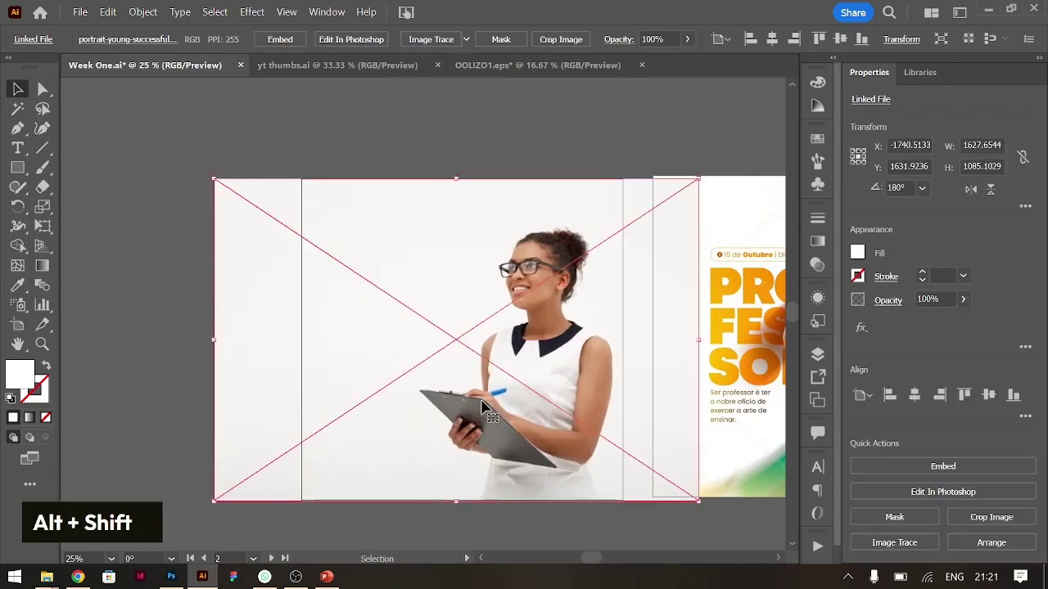
Send the photo to back and paste the white square in front ready for a freeform gradient.
{"action": "key", "text": "ctrl+shift+["}
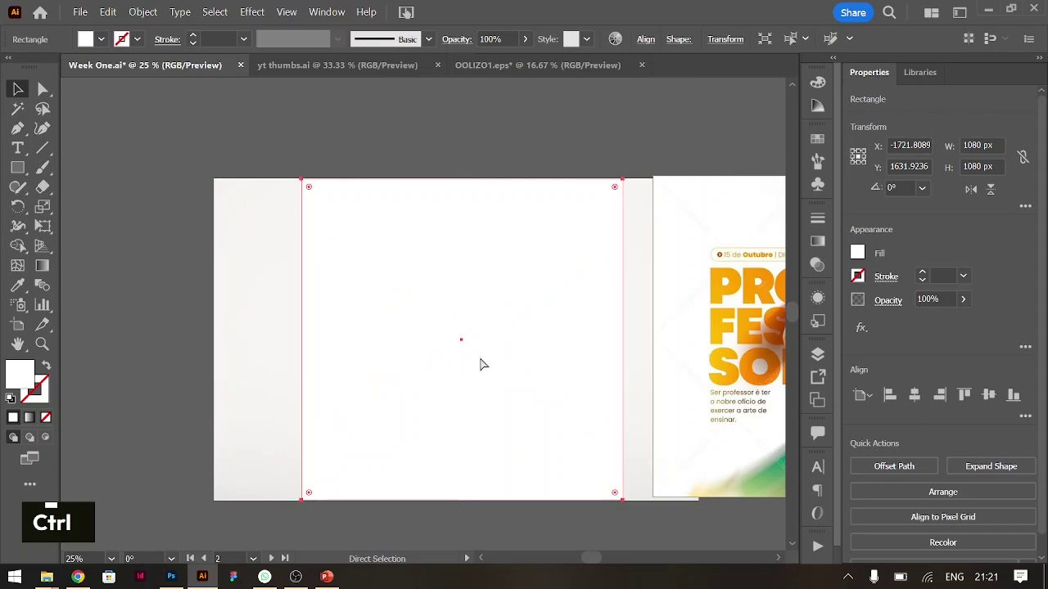
{"action": "key", "text": "ctrl+c"}
{"action": "key", "text": "ctrl+f"}
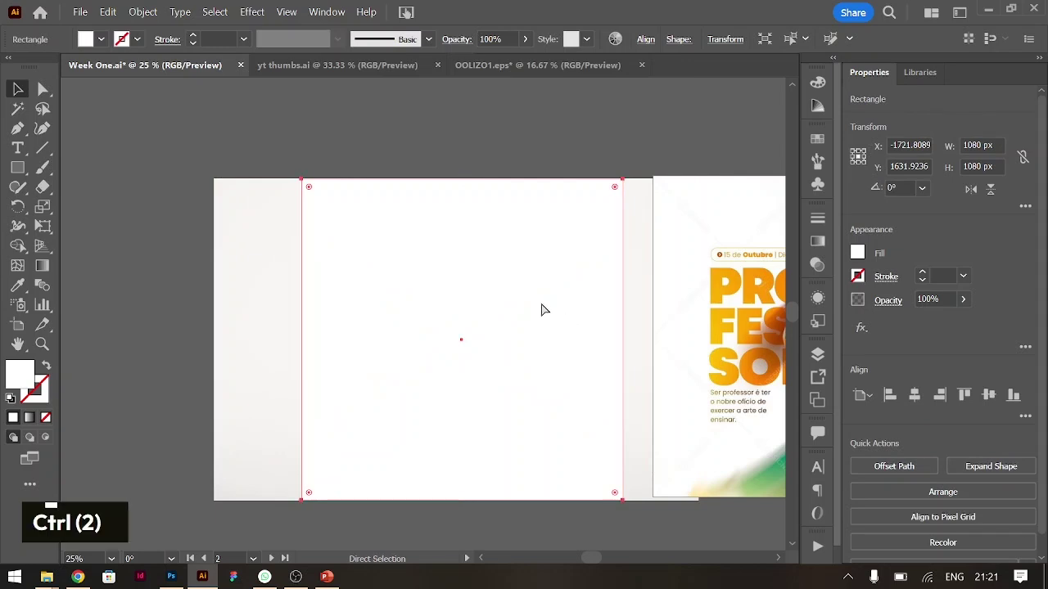
Set upper freeform gradient stops to 0% opacity so the teacher shows through above white.
{"action": "key", "text": "ctrl+shift+["}
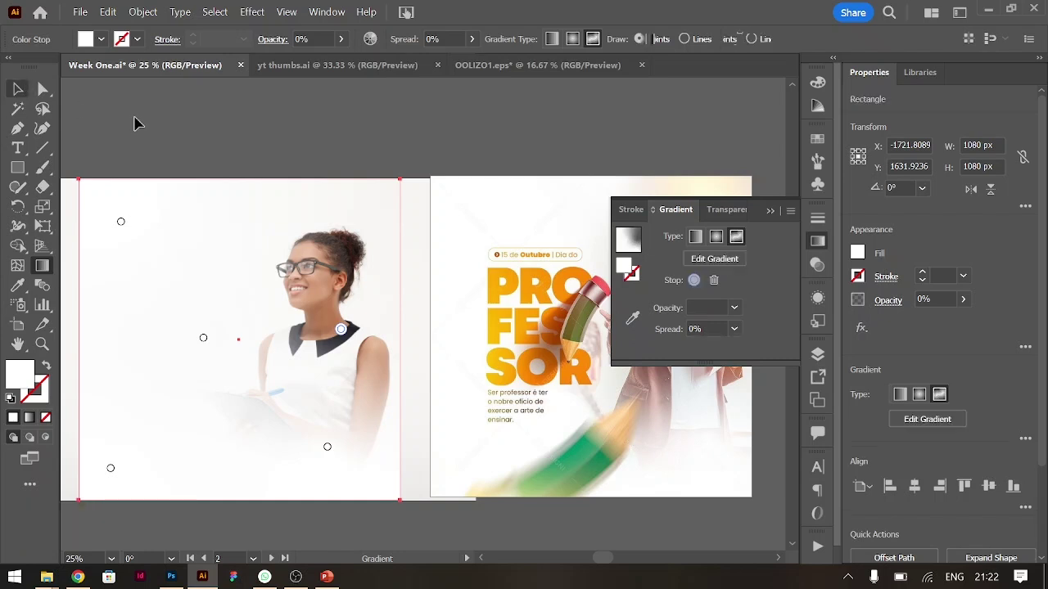
Place Pencil.png from Downloads onto the artboard left of the teacher.
{"action": "key", "text": "ctrl+shift+p"}
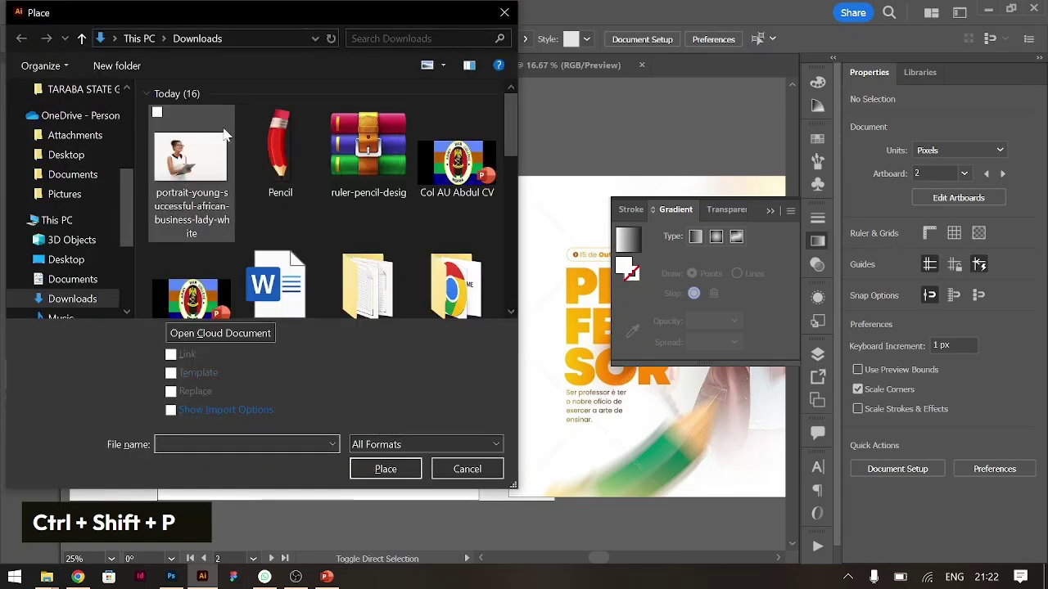
{"action": "double_click", "coordinate": [287, 129]}
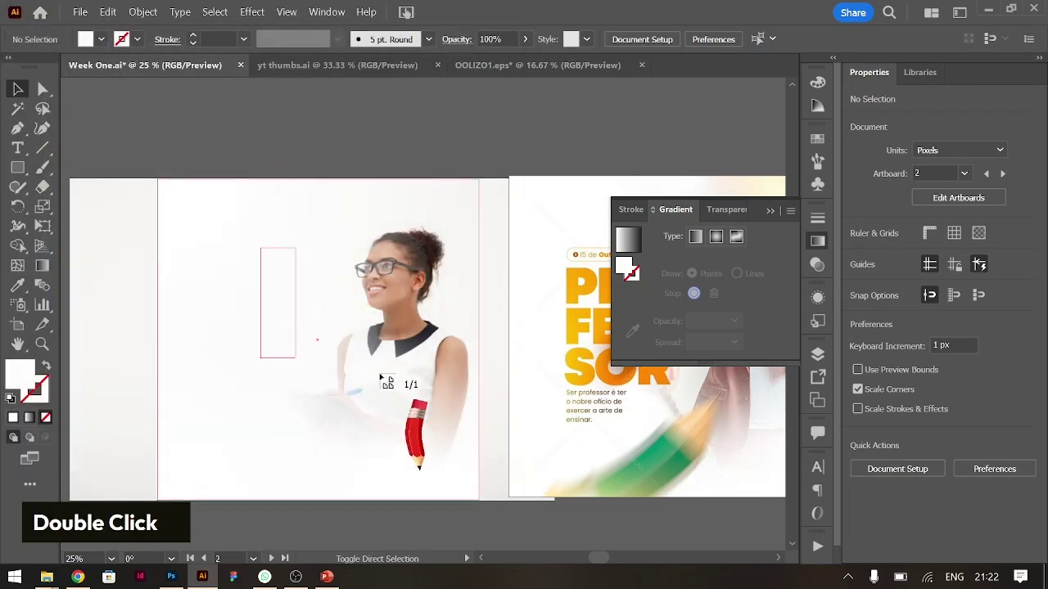